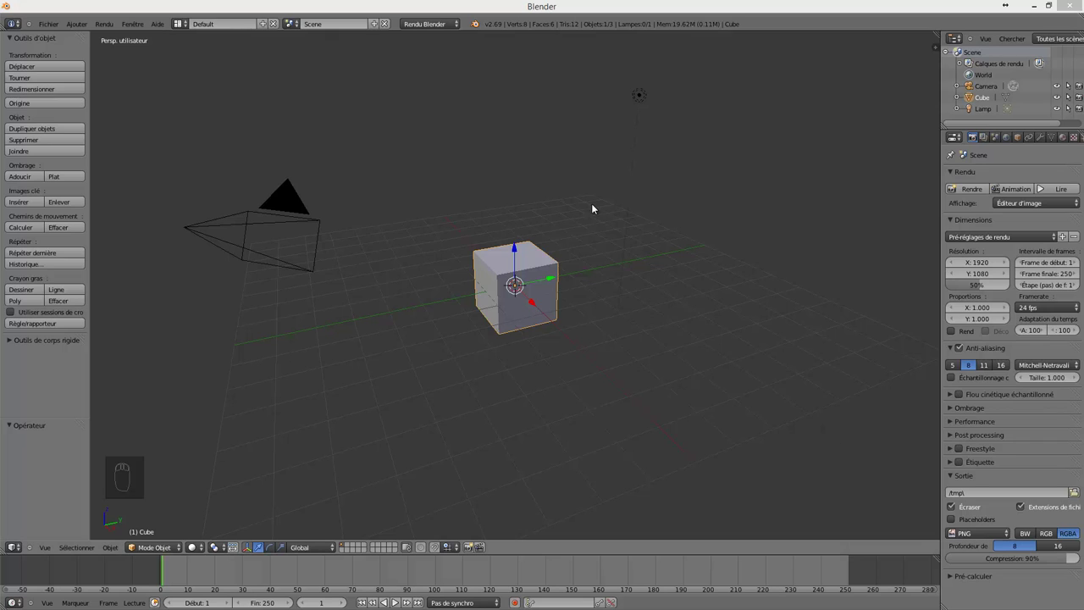
# Select the cube, camera and lamp together and delete them, leaving the viewport blank.
pyautogui.press('x')
pyautogui.press('a')
pyautogui.press('a')
pyautogui.press('a')
pyautogui.press('x')
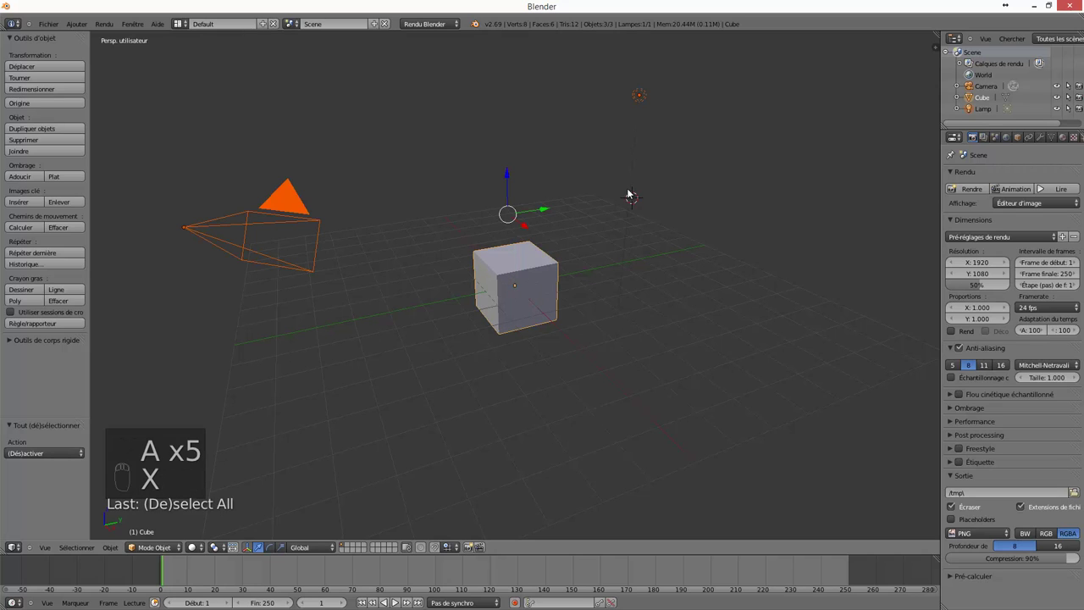
pyautogui.press('x')
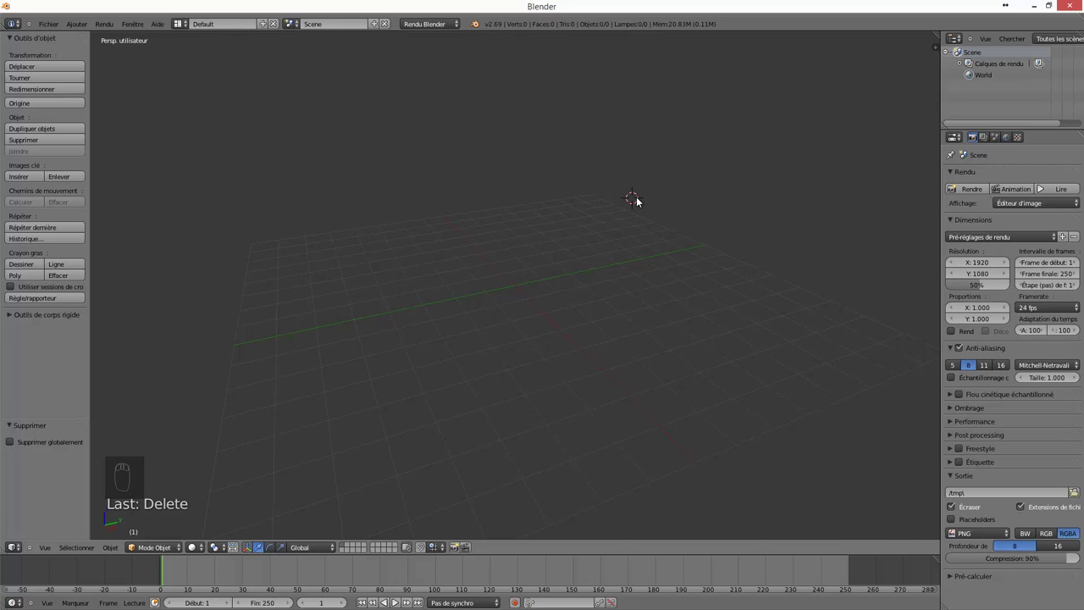
pyautogui.moveTo(494, 196); pyautogui.dragTo(895, 255)
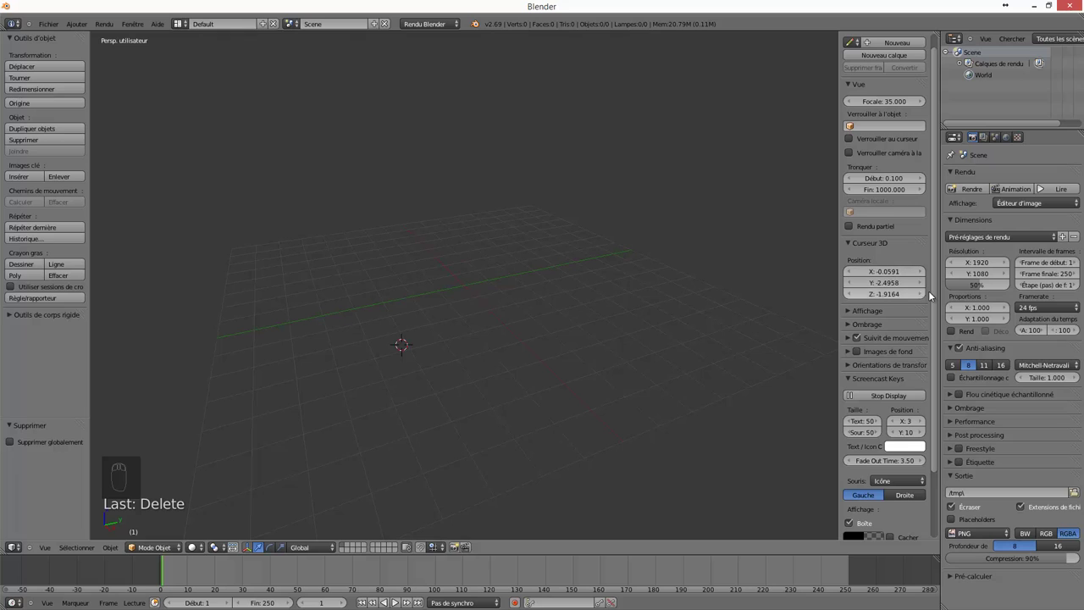
pyautogui.moveTo(874, 270); pyautogui.dragTo(866, 207)
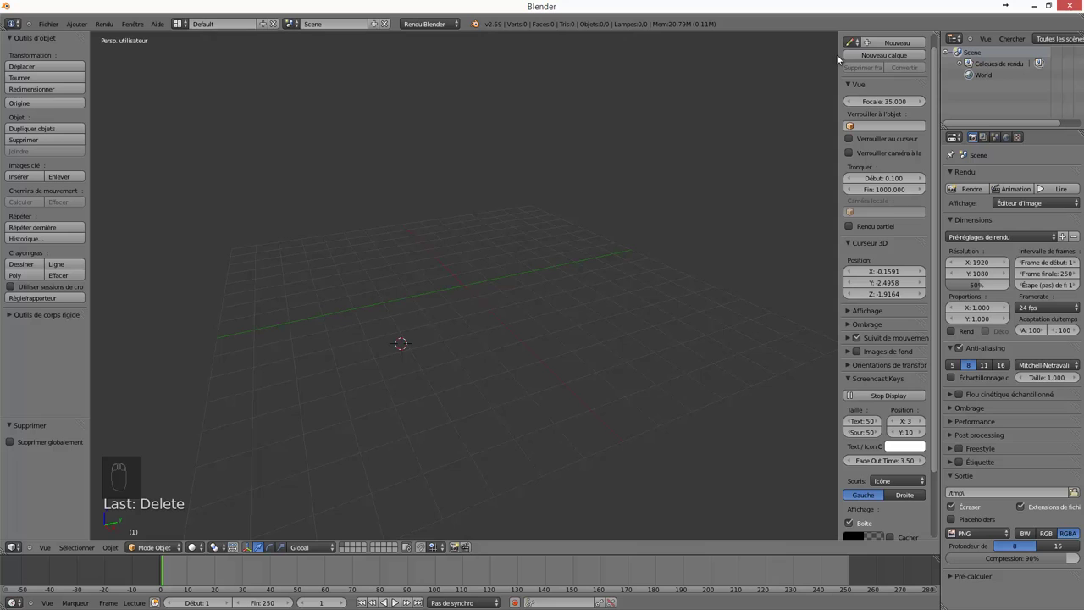
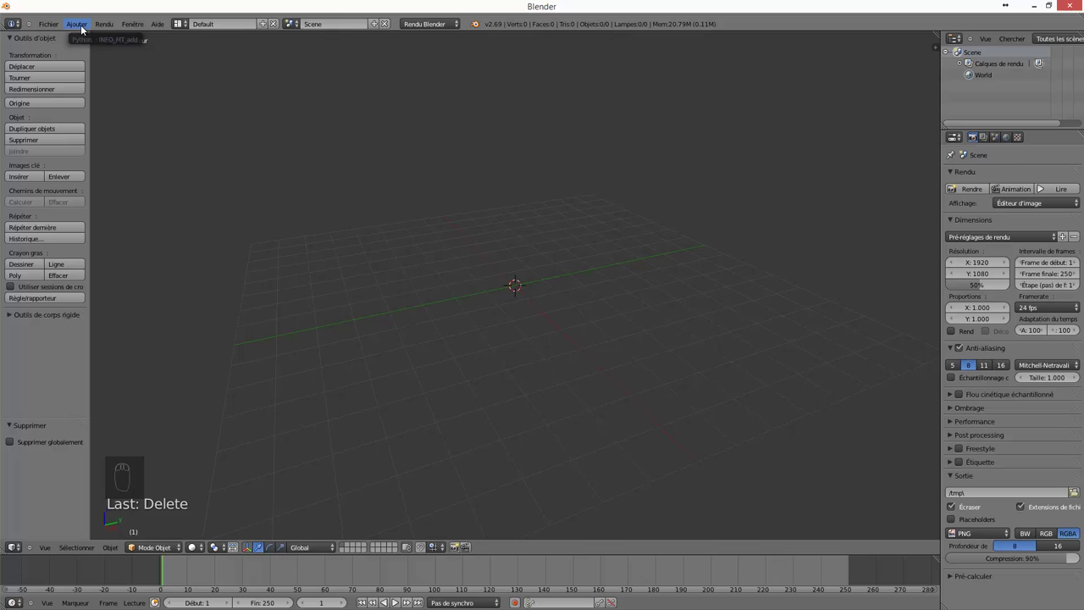
# Browse the Ajouter and Fenêtre header menus without adding anything to the scene.
pyautogui.moveTo(84, 29); pyautogui.dragTo(95, 46)
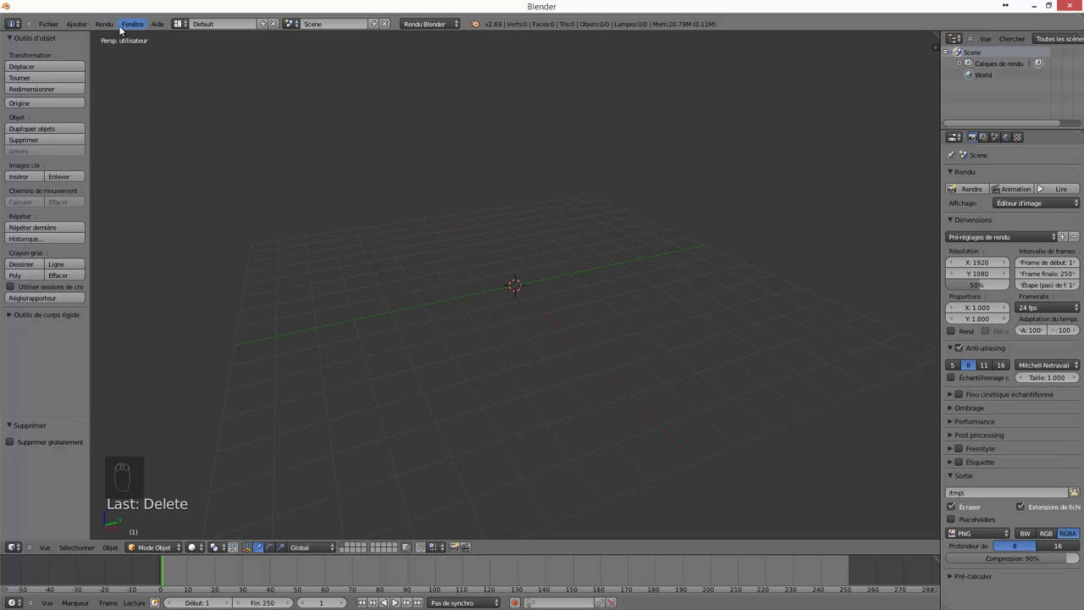
pyautogui.moveTo(87, 28); pyautogui.dragTo(118, 39)
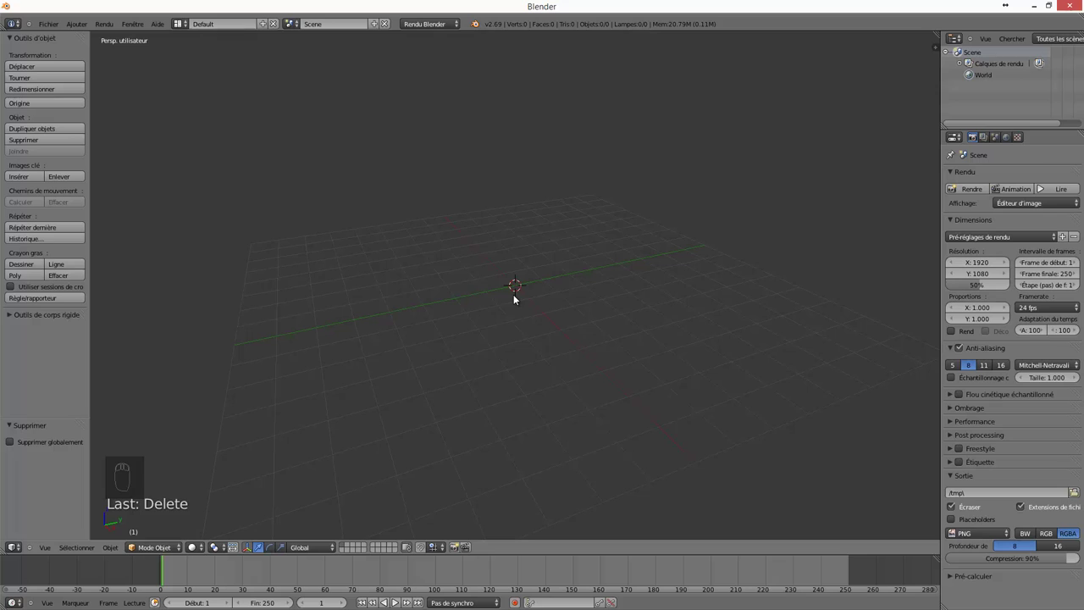
# Add a trial cube and then a plane, deleting each so the scene stays empty.
pyautogui.press('a')
pyautogui.press('space')
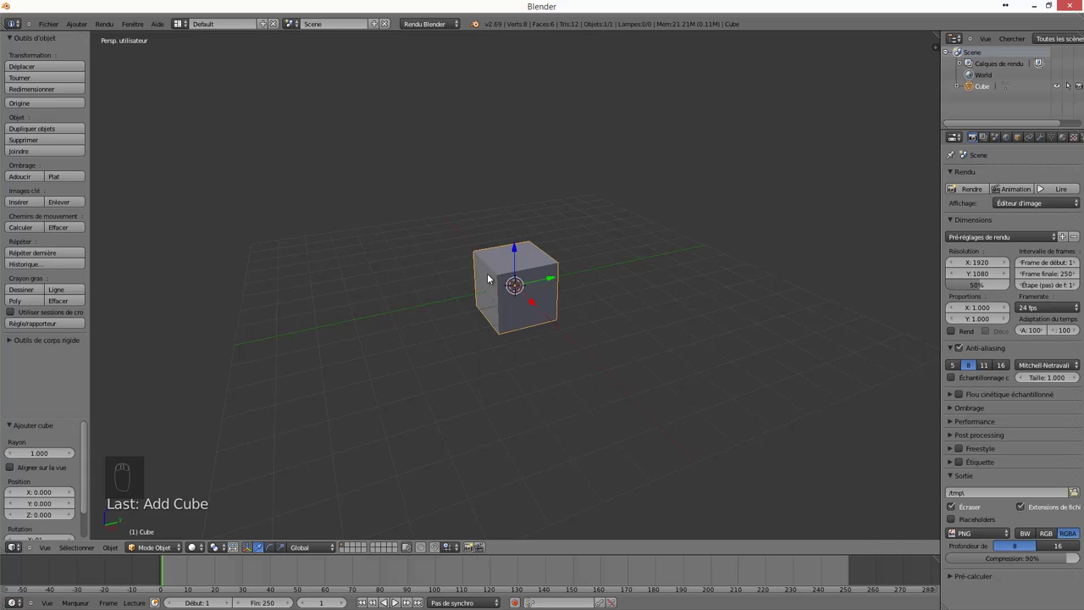
pyautogui.press('x')
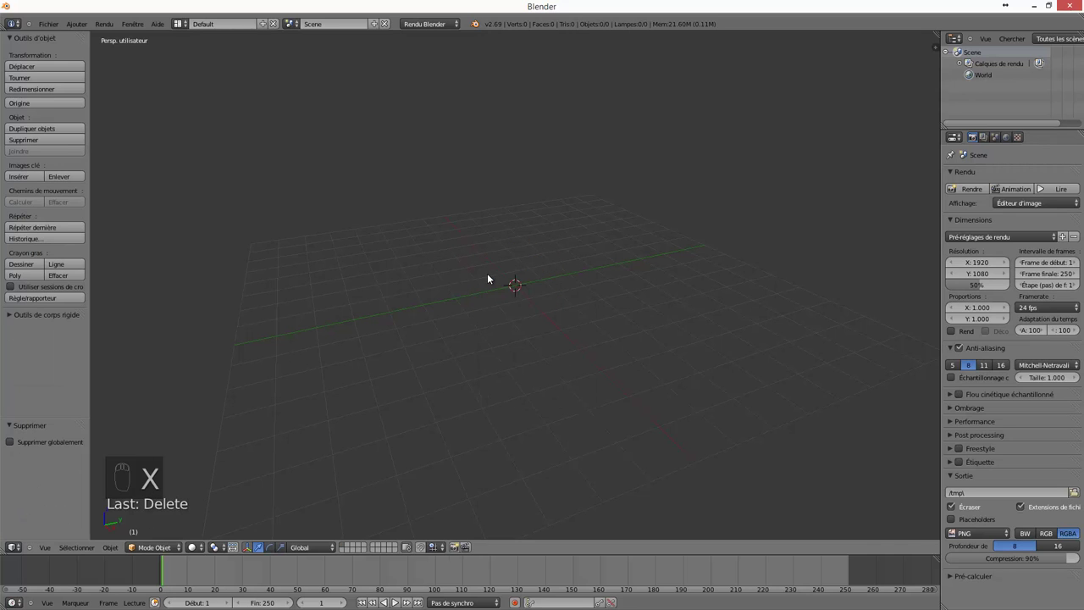
pyautogui.press('space')
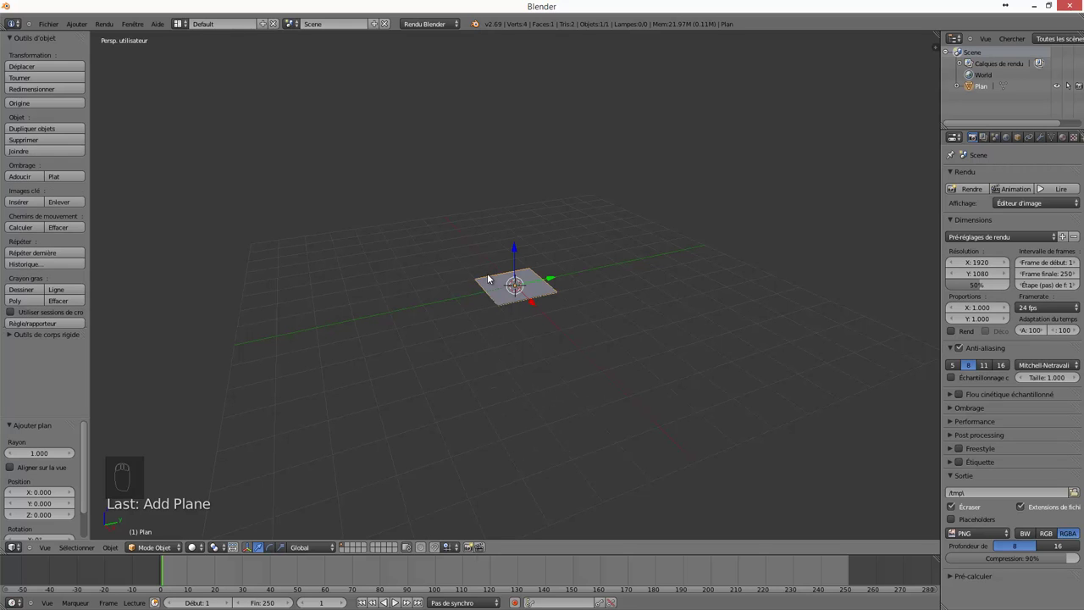
pyautogui.press('x')
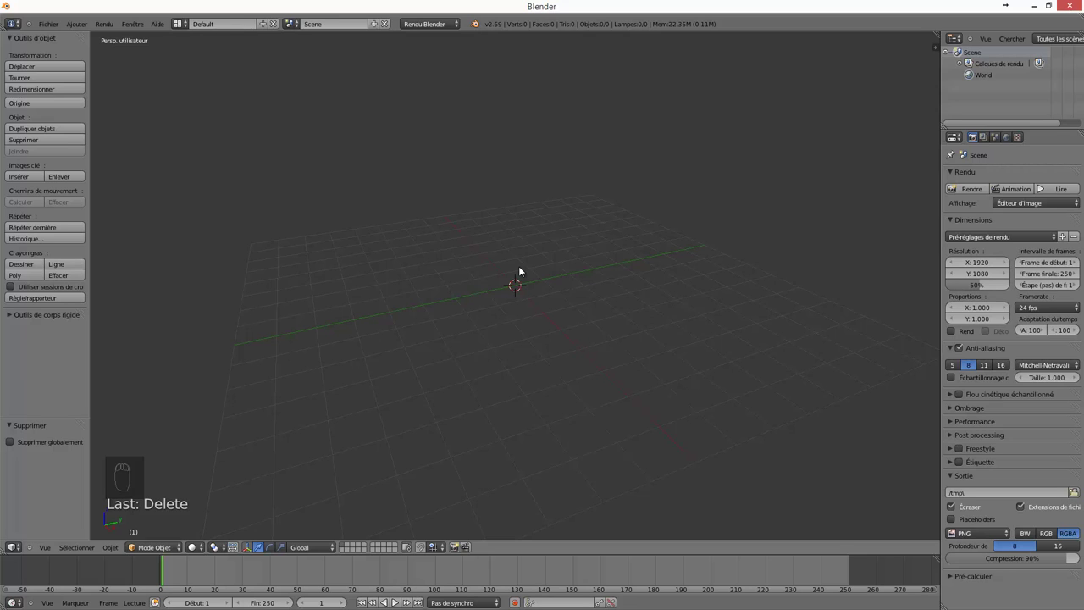
# Expand the rigid body tools panel and fold away the delete operation's options.
pyautogui.press('shift+a')
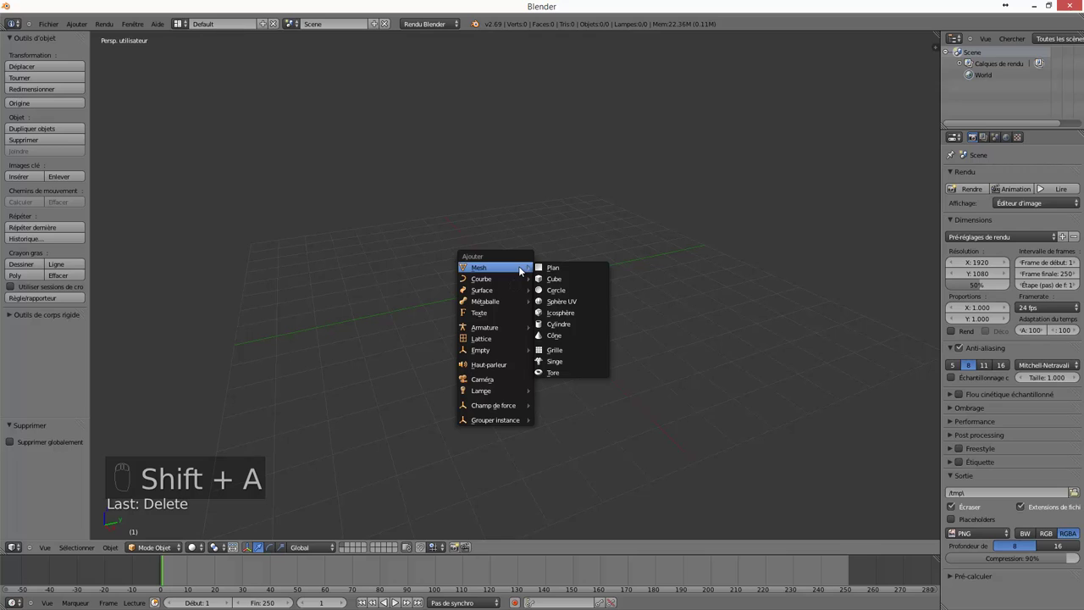
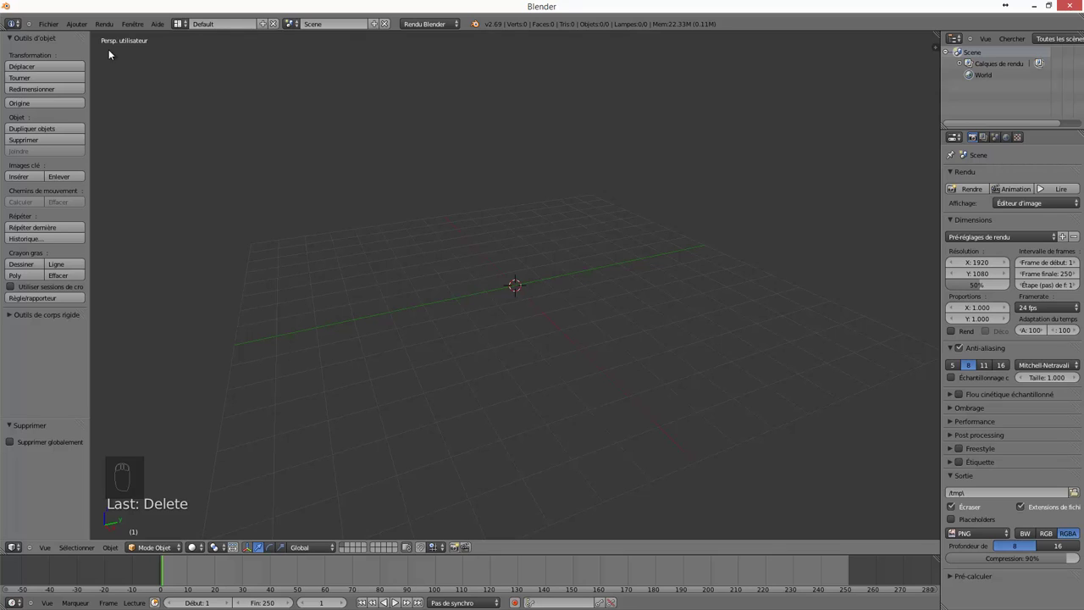
pyautogui.moveTo(14, 40); pyautogui.dragTo(16, 61)
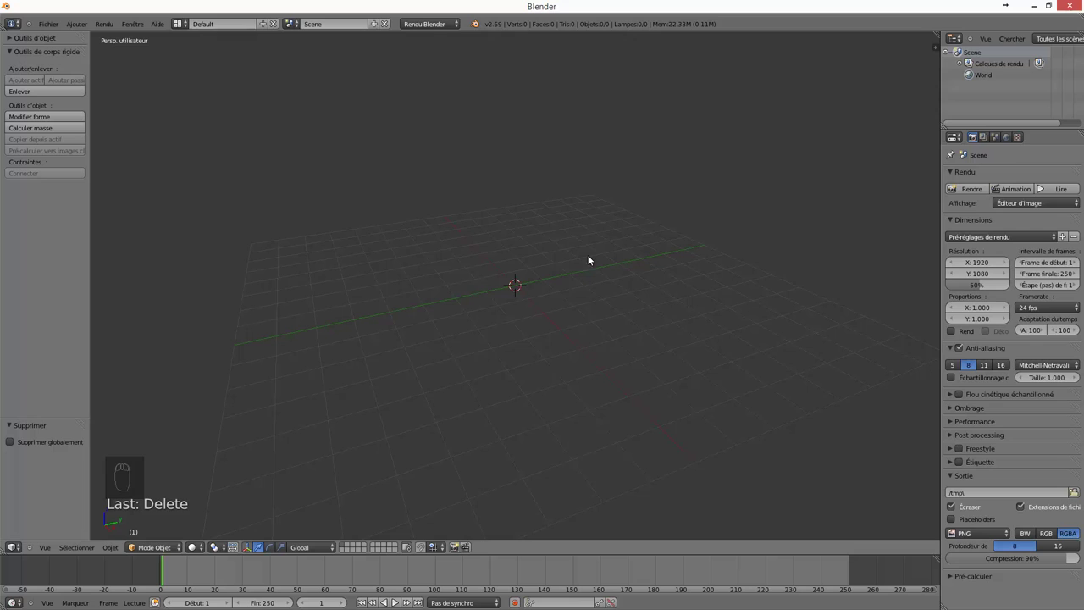
pyautogui.moveTo(11, 431); pyautogui.dragTo(596, 281)
# Add a UV sphere and reduce it to 18 segments and 16 rings at size 1.010.
pyautogui.press('shift+a')
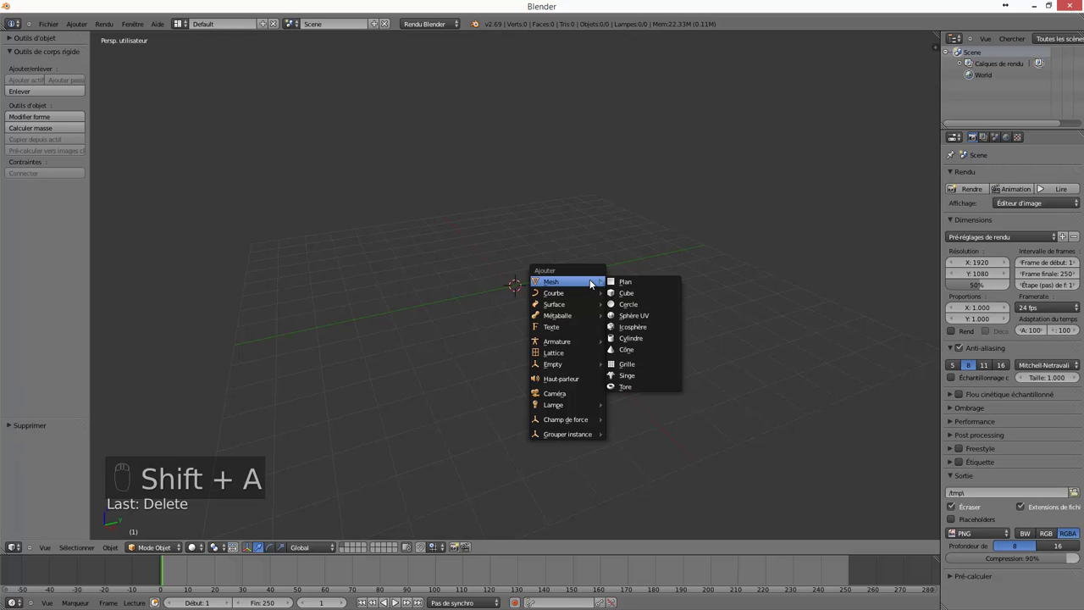
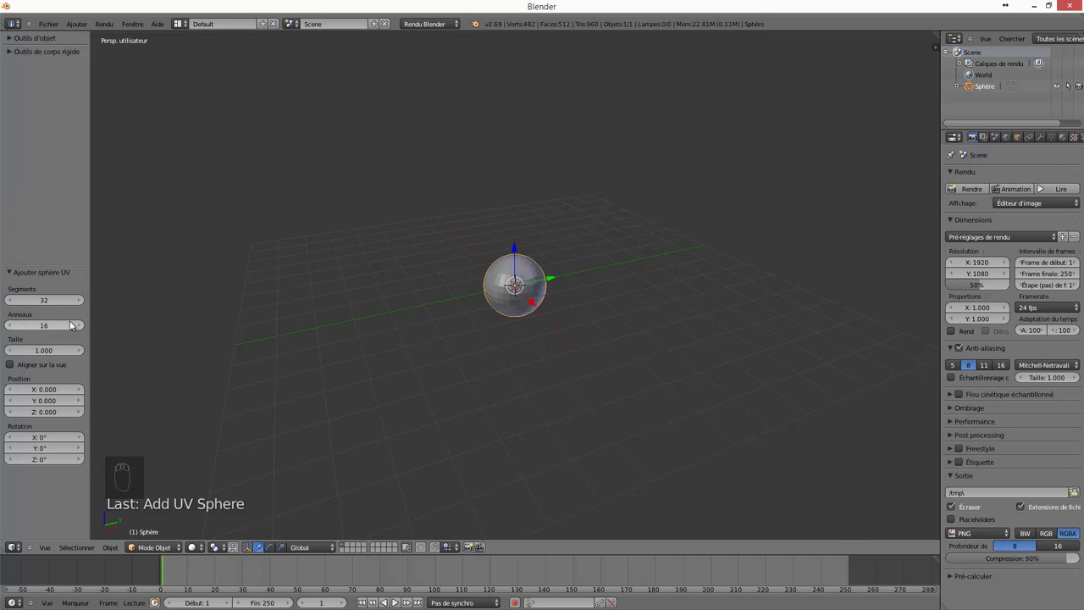
pyautogui.moveTo(546, 273); pyautogui.dragTo(83, 301)
pyautogui.moveTo(83, 302); pyautogui.dragTo(49, 329)
pyautogui.middleClick(49, 329)
pyautogui.moveTo(49, 329); pyautogui.dragTo(97, 332)
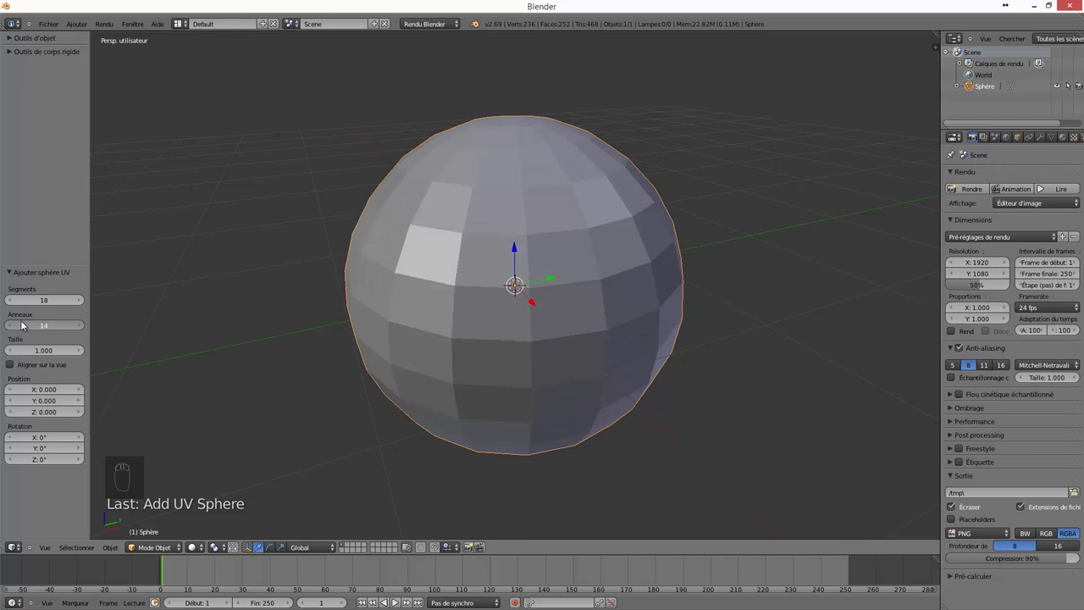
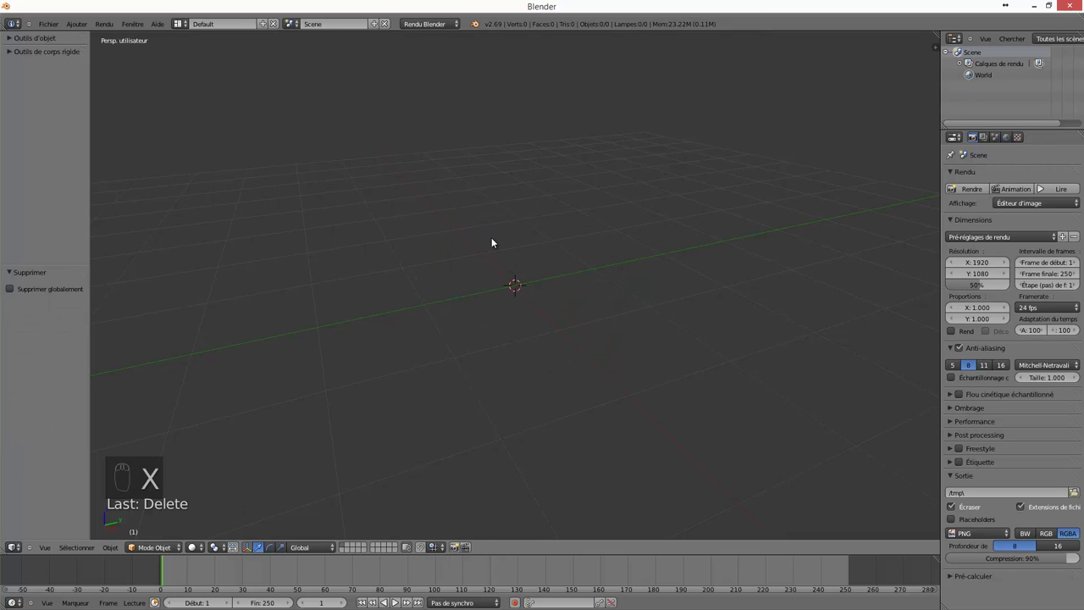
# Add a plane of radius 1.010 and align it to face the current view.
pyautogui.press('shift+a')
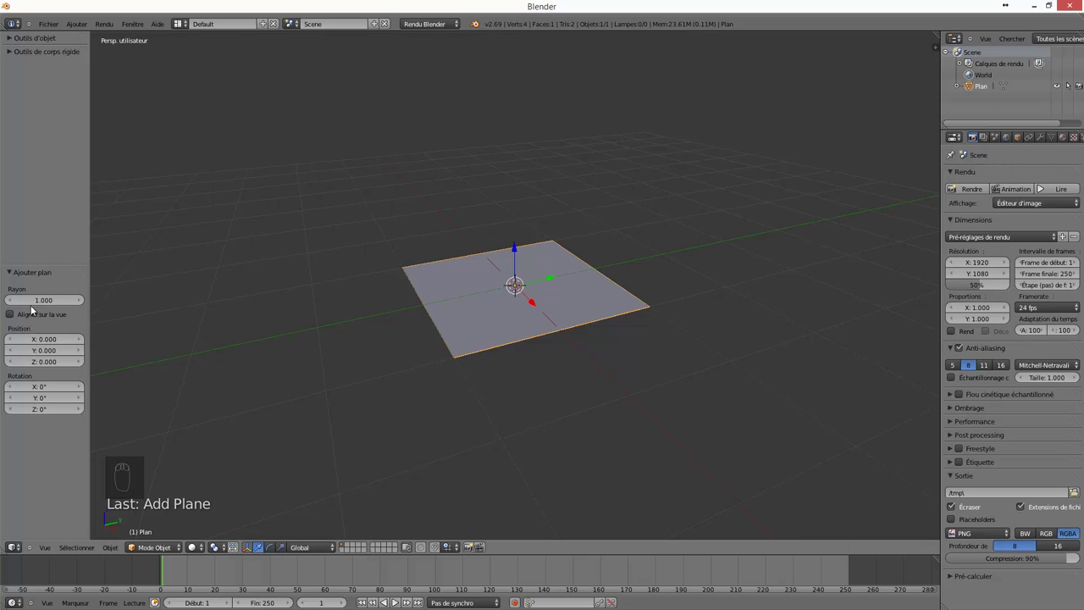
pyautogui.moveTo(42, 308); pyautogui.dragTo(41, 307)
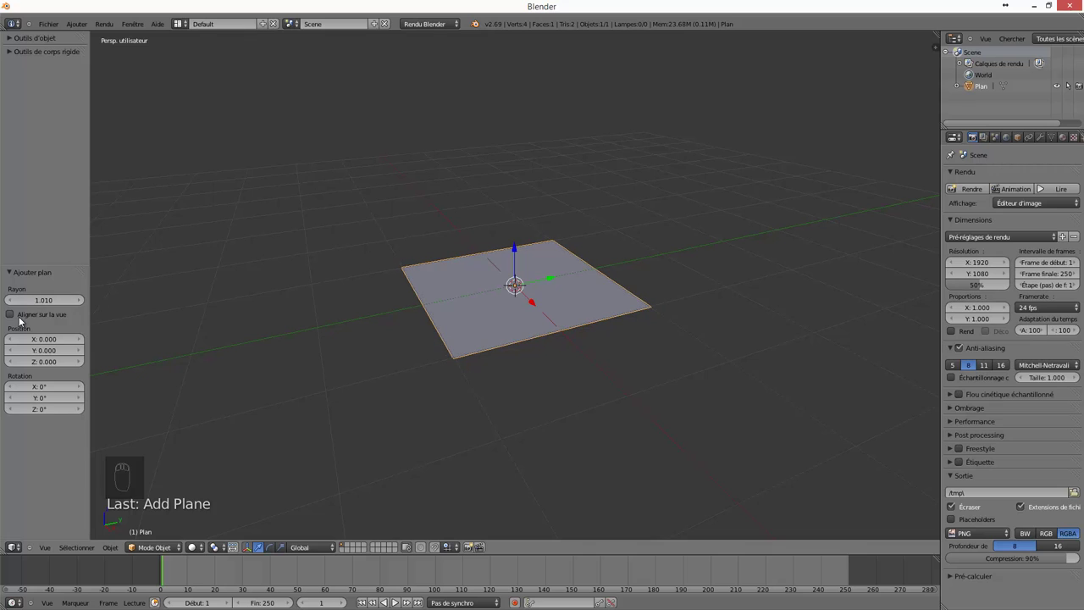
pyautogui.moveTo(24, 313); pyautogui.dragTo(291, 271)
pyautogui.moveTo(291, 272); pyautogui.dragTo(285, 253)
pyautogui.moveTo(285, 253); pyautogui.dragTo(48, 316)
pyautogui.moveTo(49, 316); pyautogui.dragTo(467, 270)
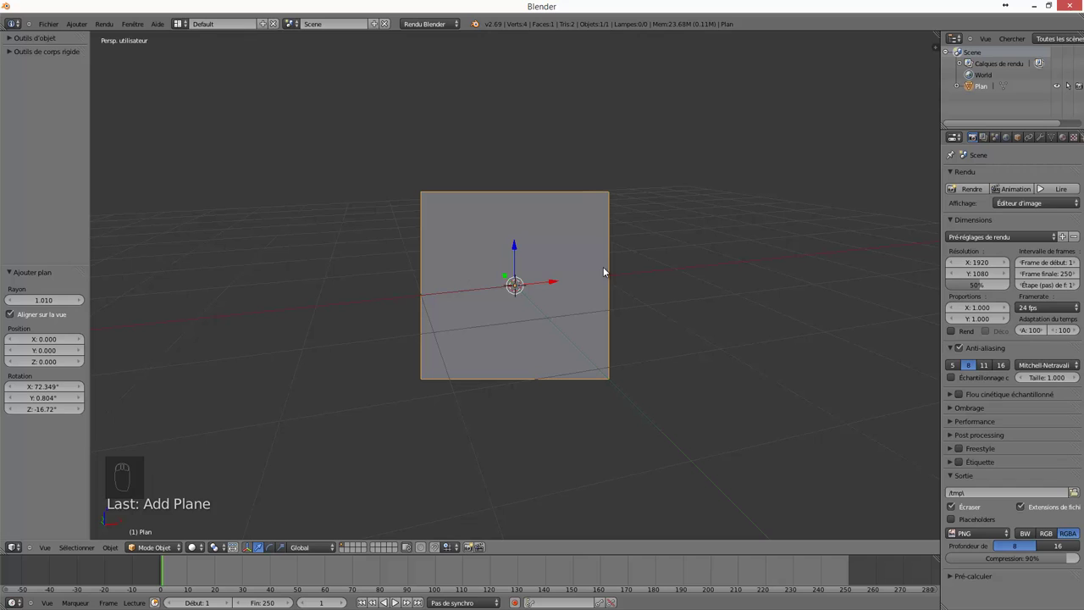
# Delete the plane and add an icosphere with 1 subdivision and size 1.114.
pyautogui.press('w')
pyautogui.press('x')
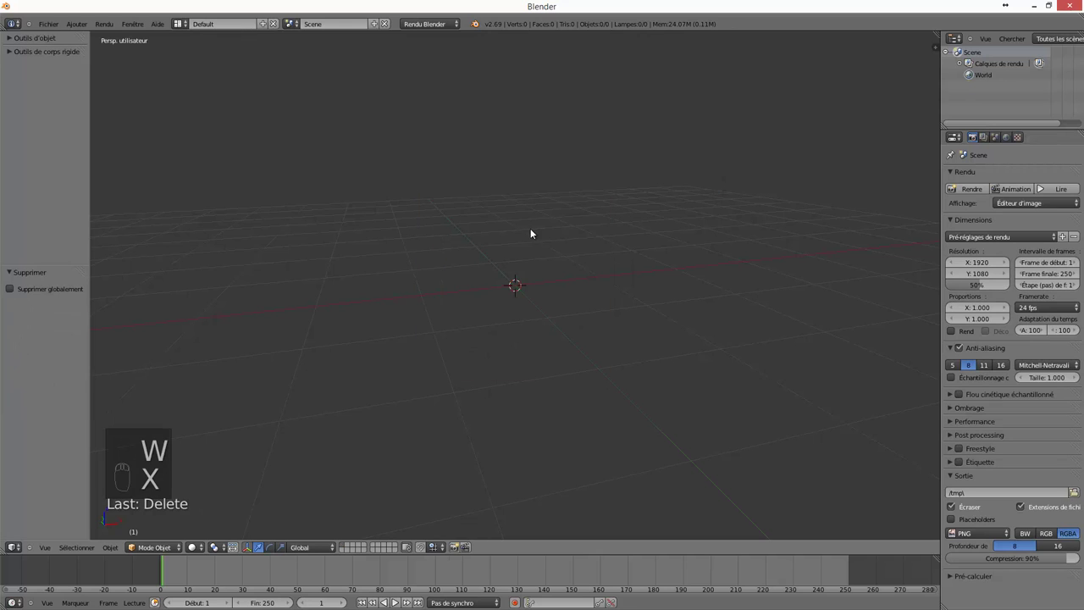
pyautogui.press('shift+a')
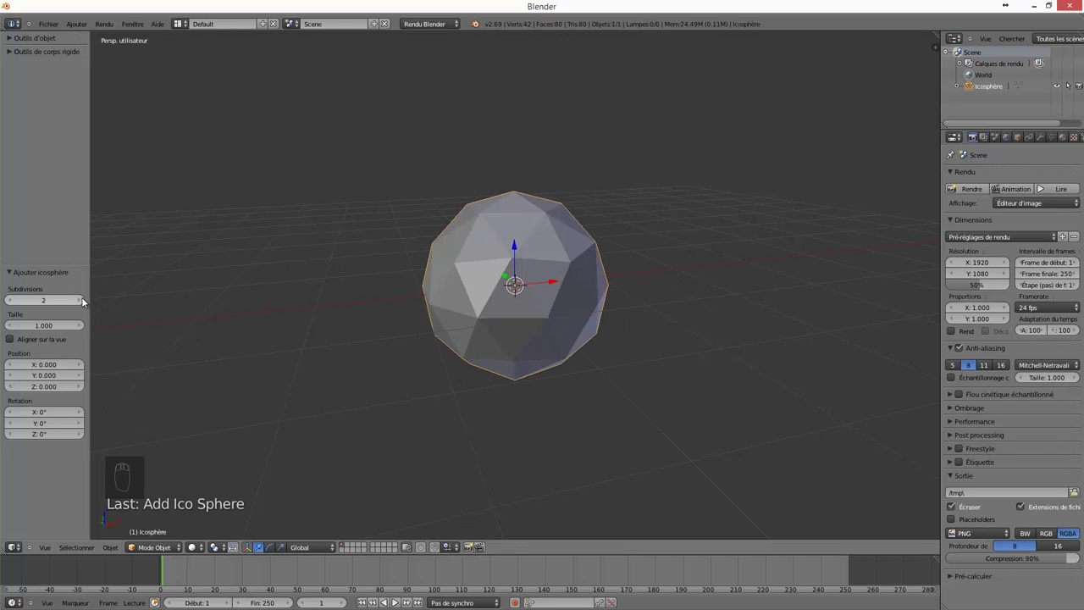
pyautogui.moveTo(84, 300); pyautogui.dragTo(25, 307)
pyautogui.moveTo(17, 308); pyautogui.dragTo(6, 351)
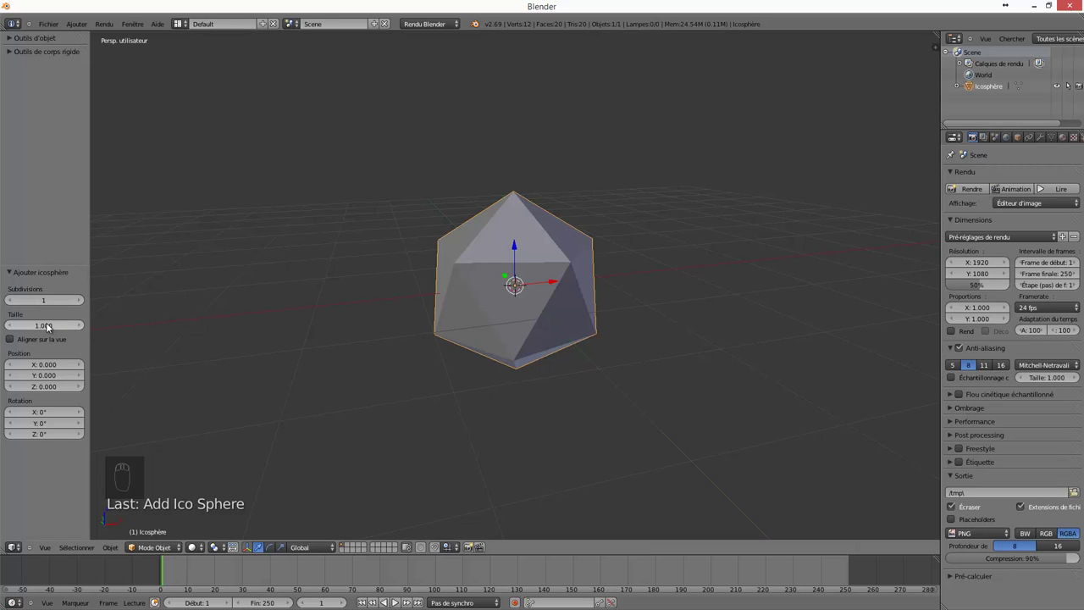
pyautogui.moveTo(43, 326); pyautogui.dragTo(210, 318)
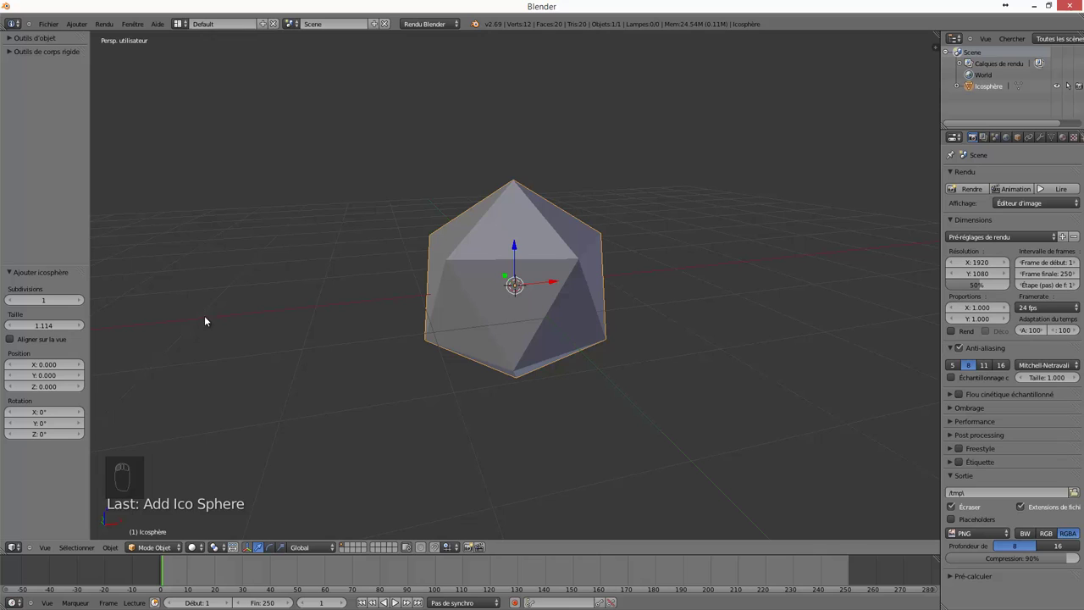
# Delete the icosphere and add a point lamp at the world origin.
pyautogui.press('x')
pyautogui.press('shift+a')
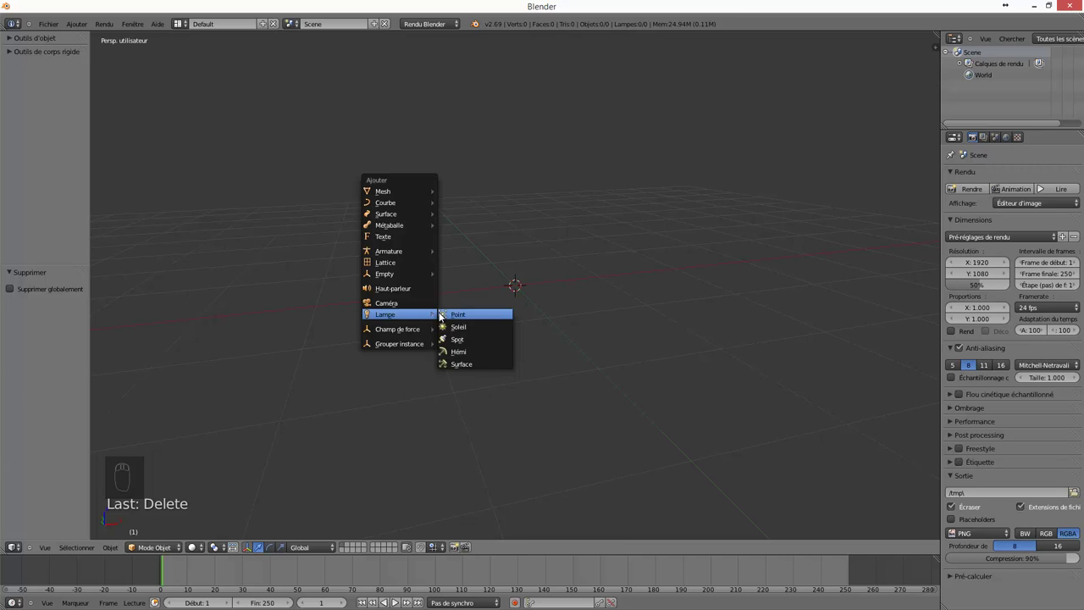
pyautogui.moveTo(53, 315); pyautogui.dragTo(633, 285)
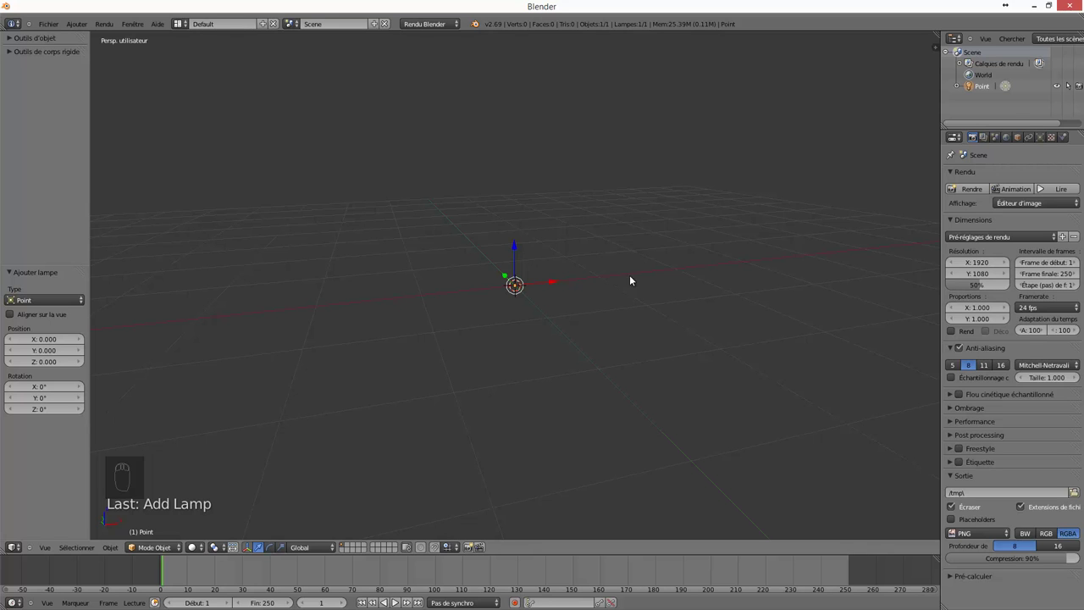
# Delete the lamp, add a 12-vertex circle and enter edit mode on its vertices.
pyautogui.moveTo(605, 220); pyautogui.dragTo(603, 221)
pyautogui.press('x')
pyautogui.press('shift+a')
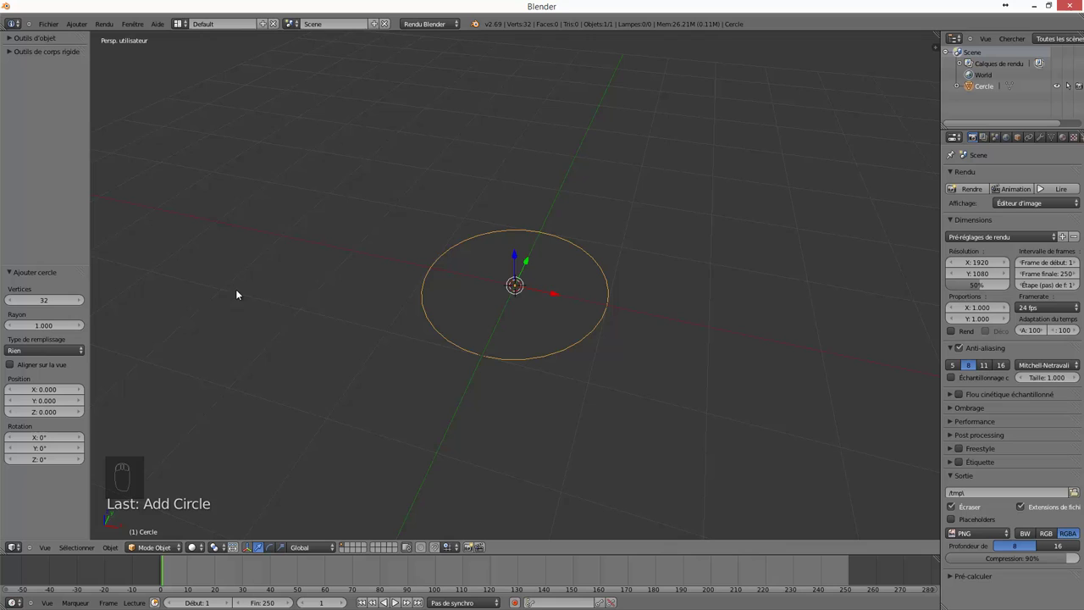
pyautogui.press('Tab')
pyautogui.press('Tab')
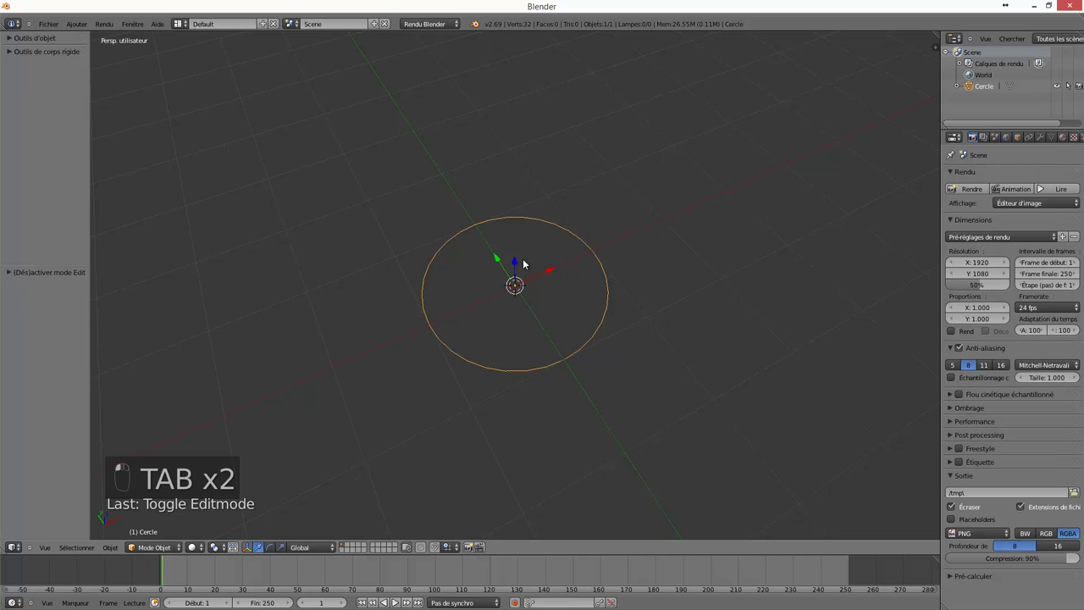
pyautogui.press('x')
pyautogui.press('shift+a')
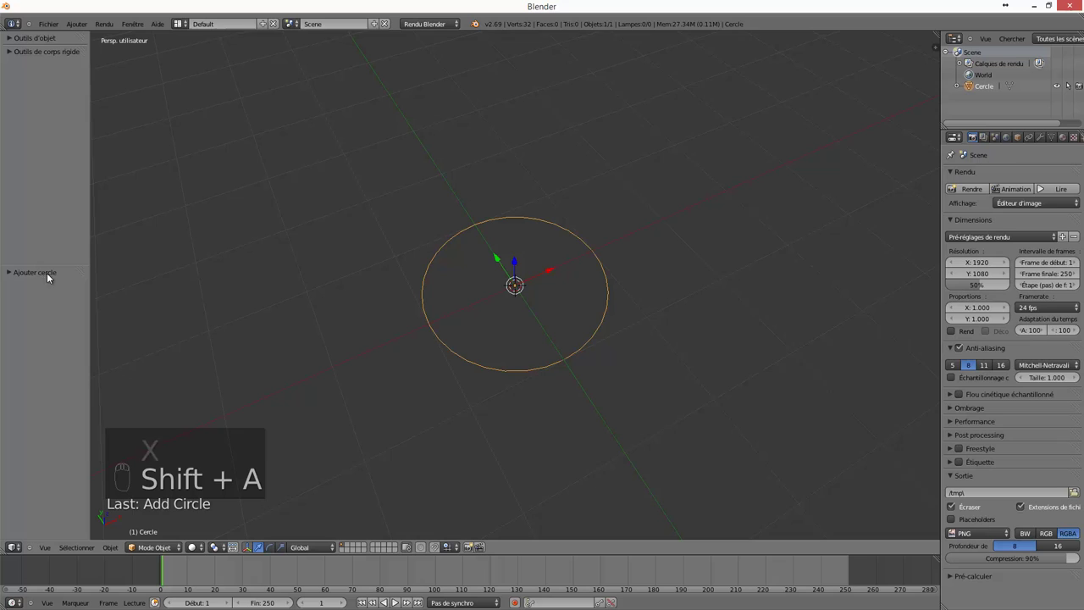
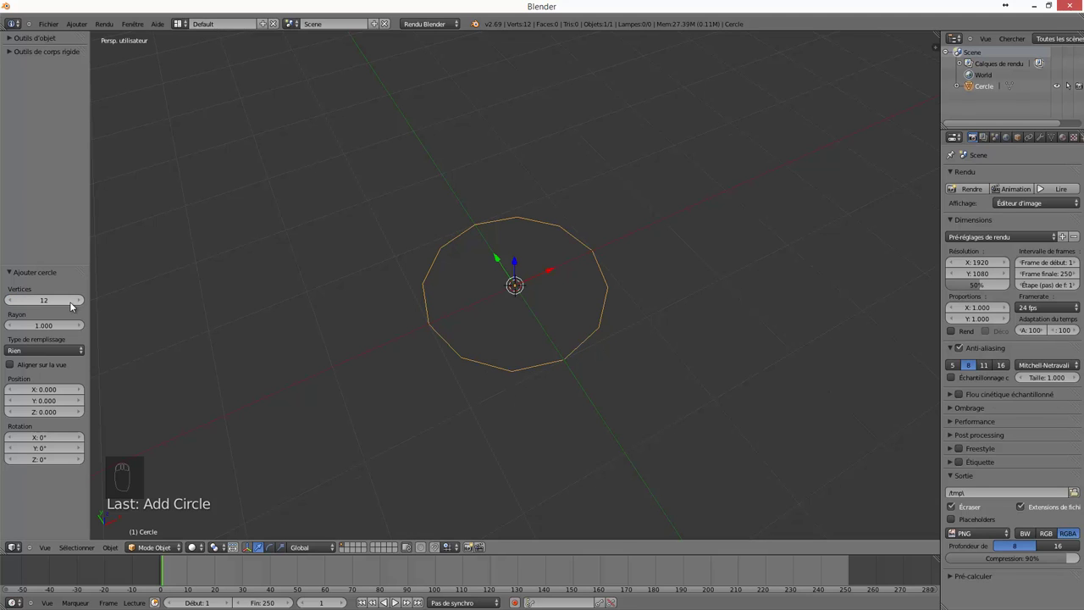
# Examine the circle's vertices in edit mode, then return it to object mode.
pyautogui.press('Tab')
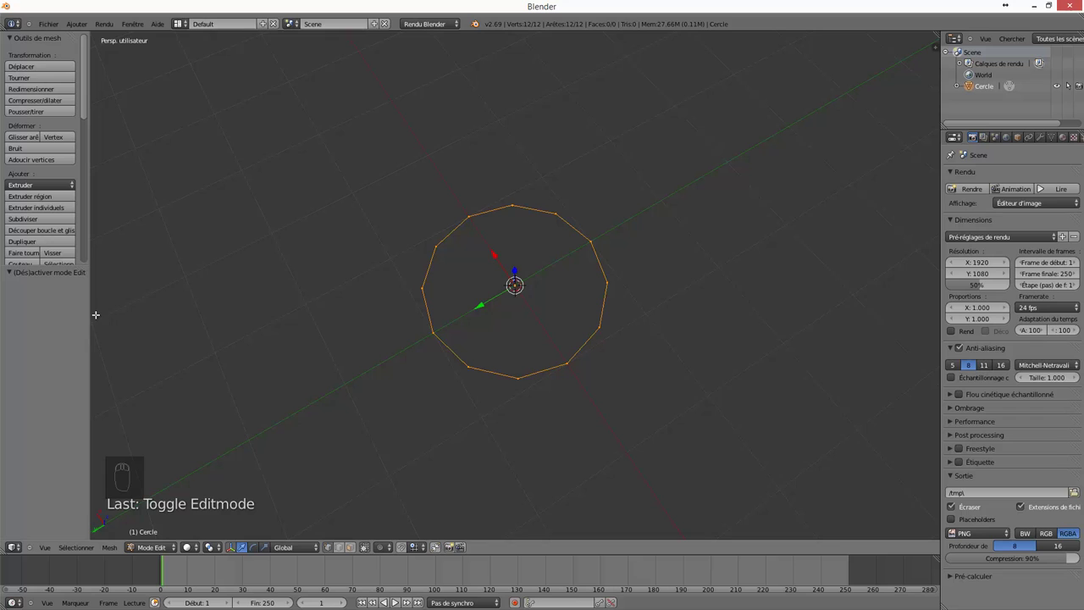
pyautogui.press('Tab')
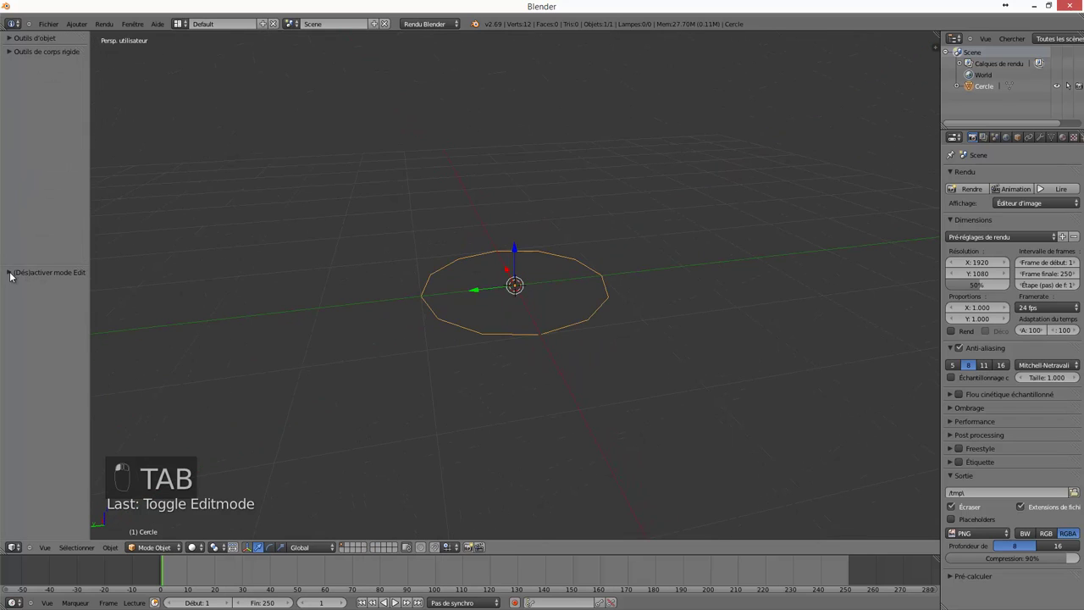
pyautogui.moveTo(16, 274); pyautogui.dragTo(435, 343)
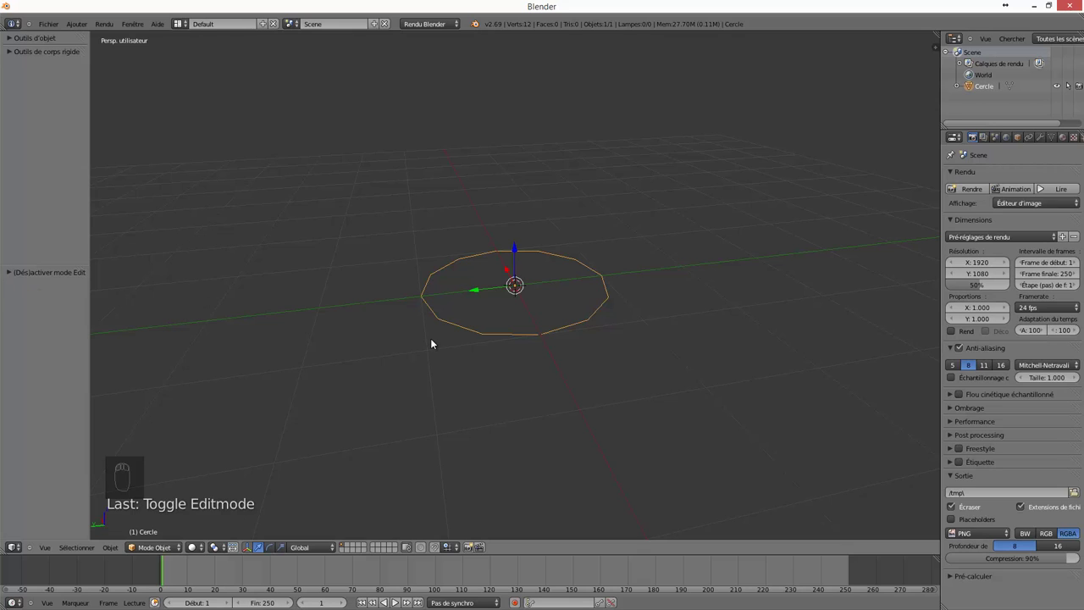